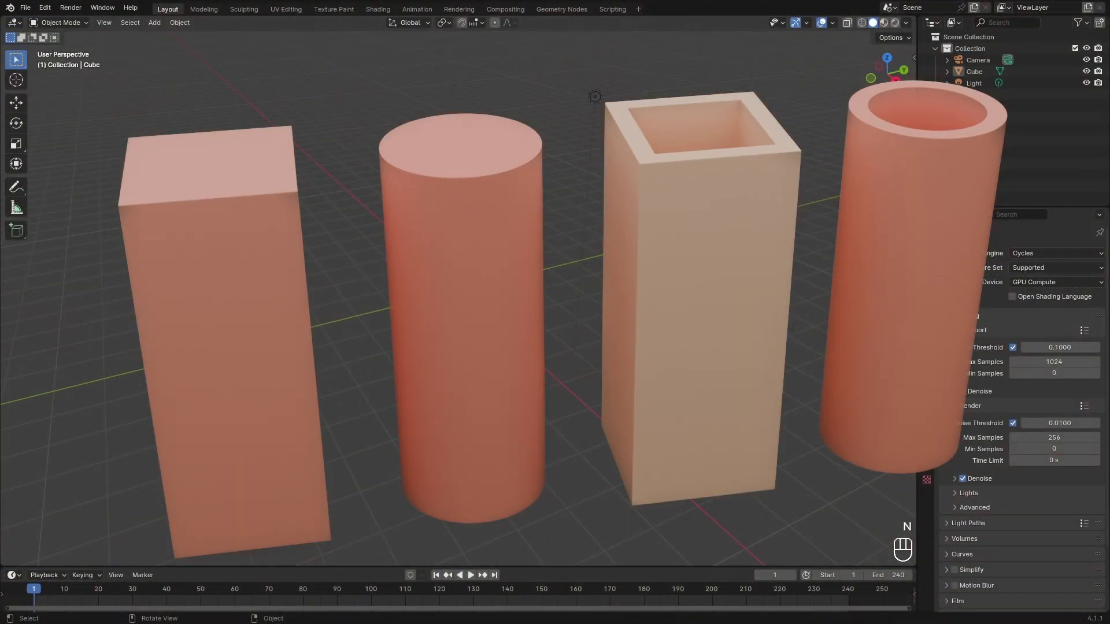
Select and delete the default camera, cube and light to empty the scene
key(a)
key(x)
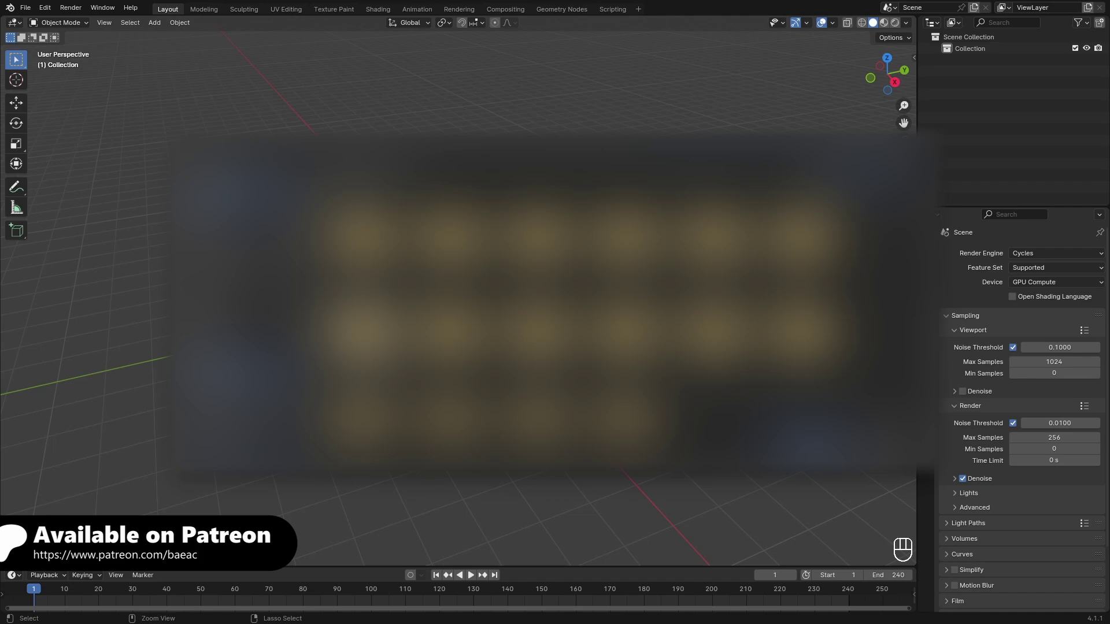
middle_click(481, 352)
Add a cube mesh at the origin and enter Edit Mode on it
key(shift+a)
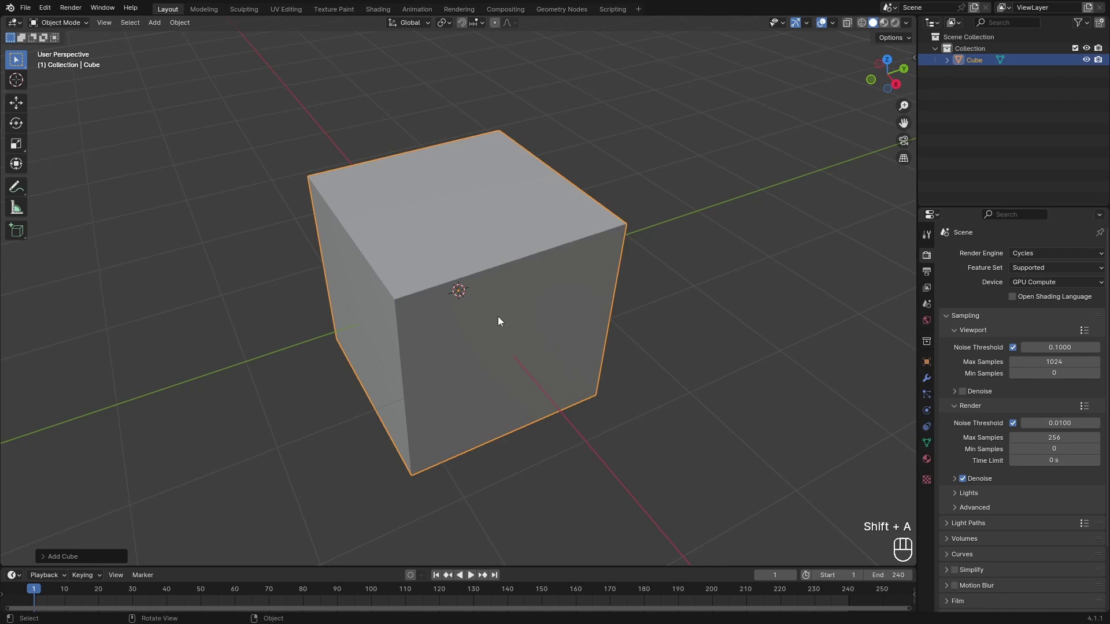
middle_click(501, 329)
key(Tab)
key(3)
key(g)
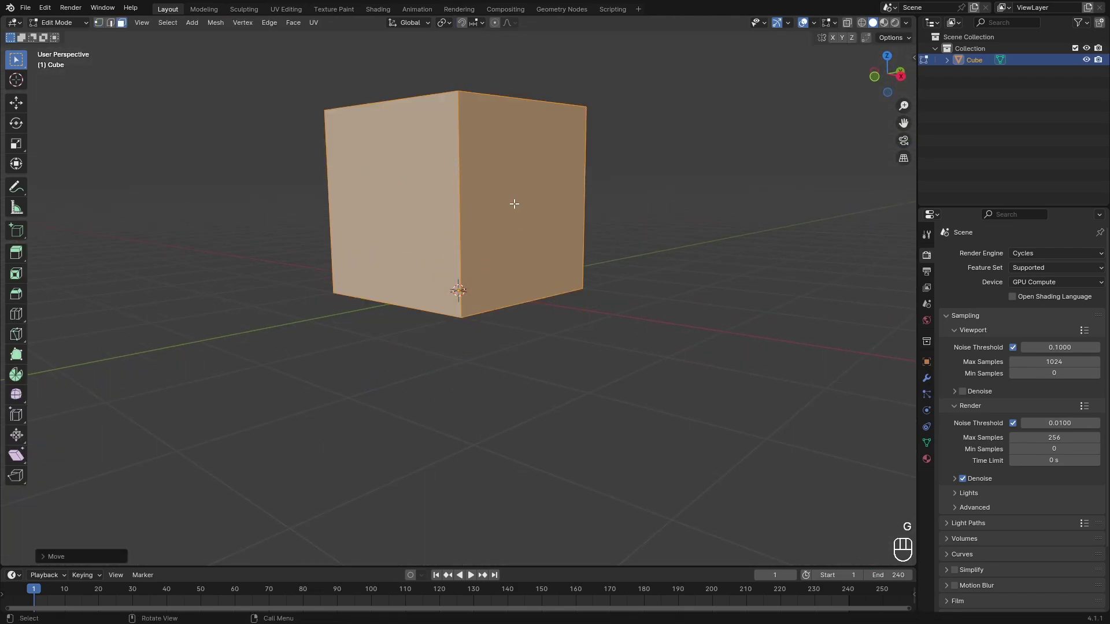
drag(546, 222, 494, 198)
drag(456, 280, 481, 316)
drag(496, 247, 469, 369)
Select the cube's top face and raise it 3 units along Z to make a tall block
key(3)
drag(470, 312, 496, 297)
drag(516, 302, 484, 309)
key(g)
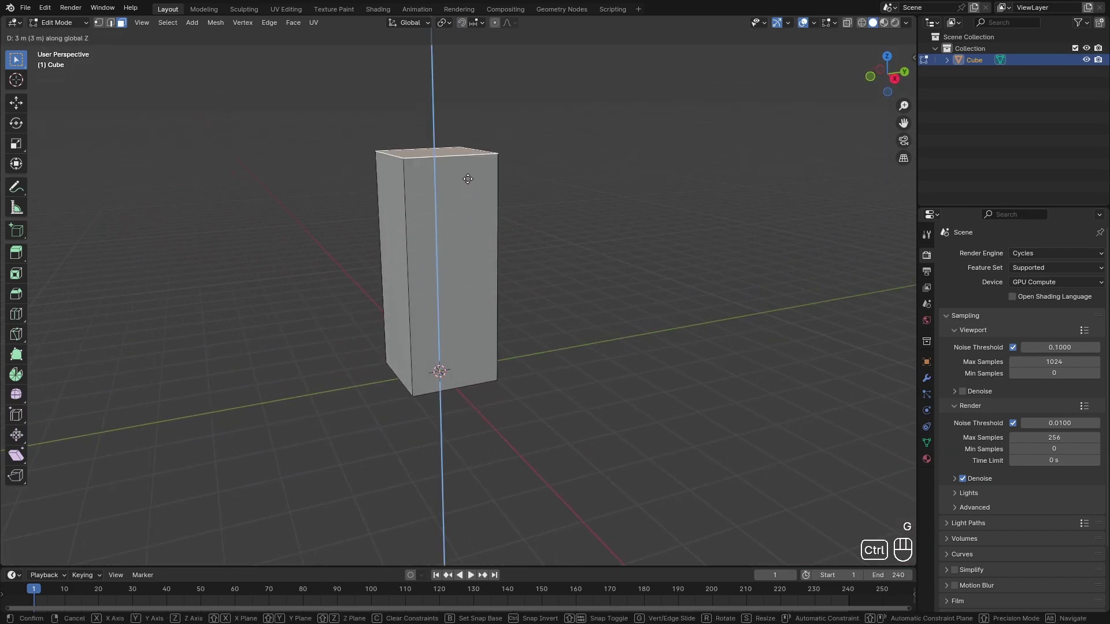
drag(469, 241, 524, 260)
drag(528, 302, 495, 276)
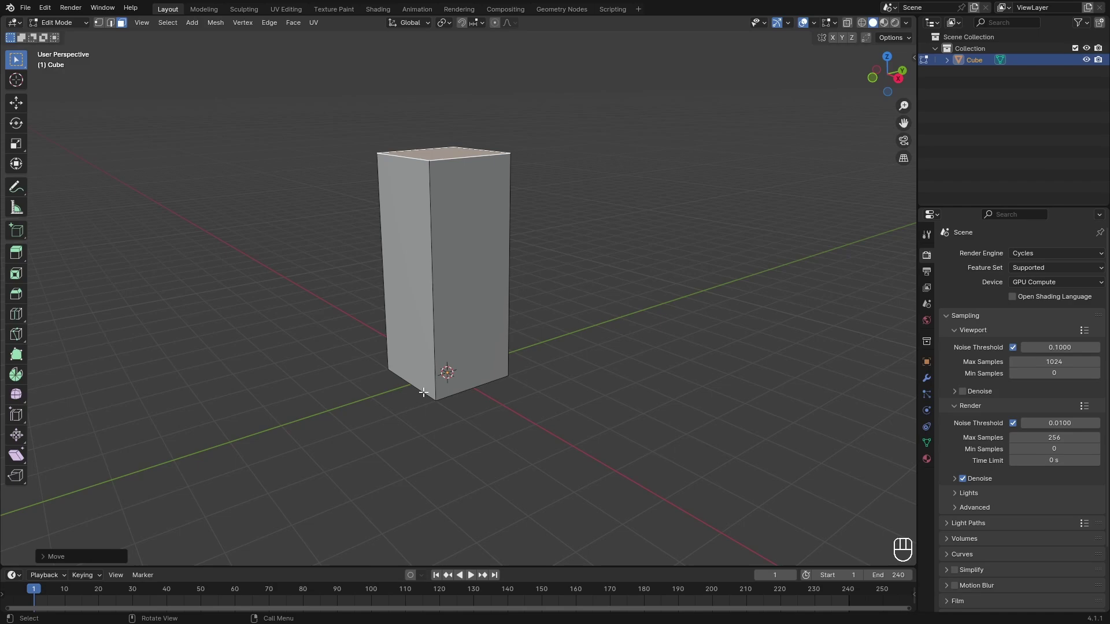
drag(443, 359, 420, 377)
middle_click(489, 407)
Return to Object Mode and orbit around the tall block to inspect it
key(a)
key(Tab)
drag(528, 389, 466, 396)
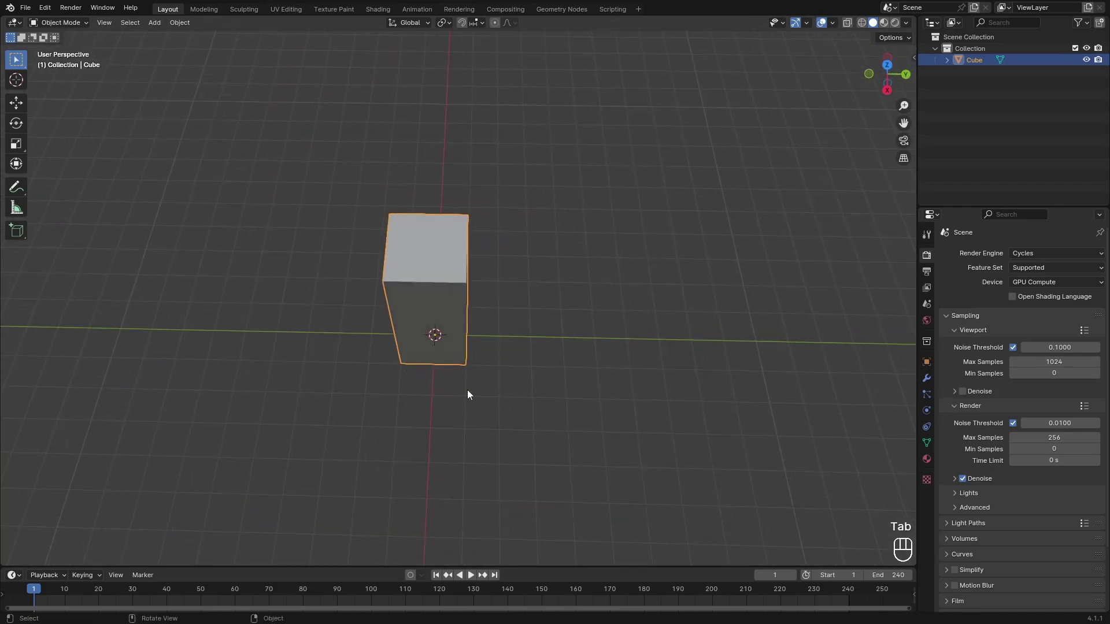
drag(468, 389, 564, 346)
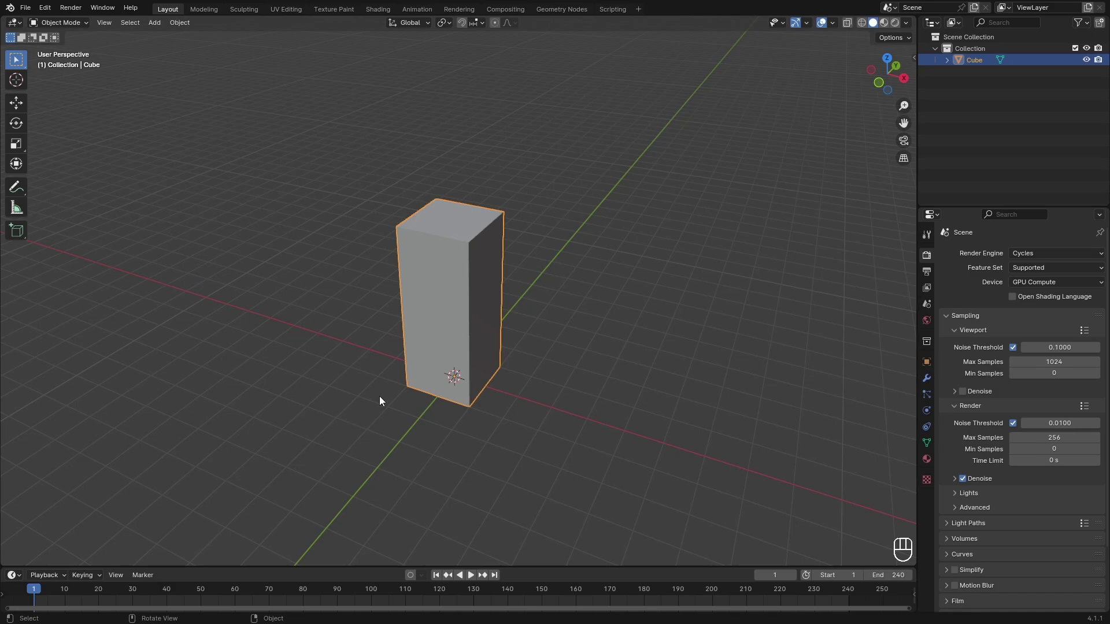
drag(534, 407, 480, 424)
drag(531, 202, 455, 353)
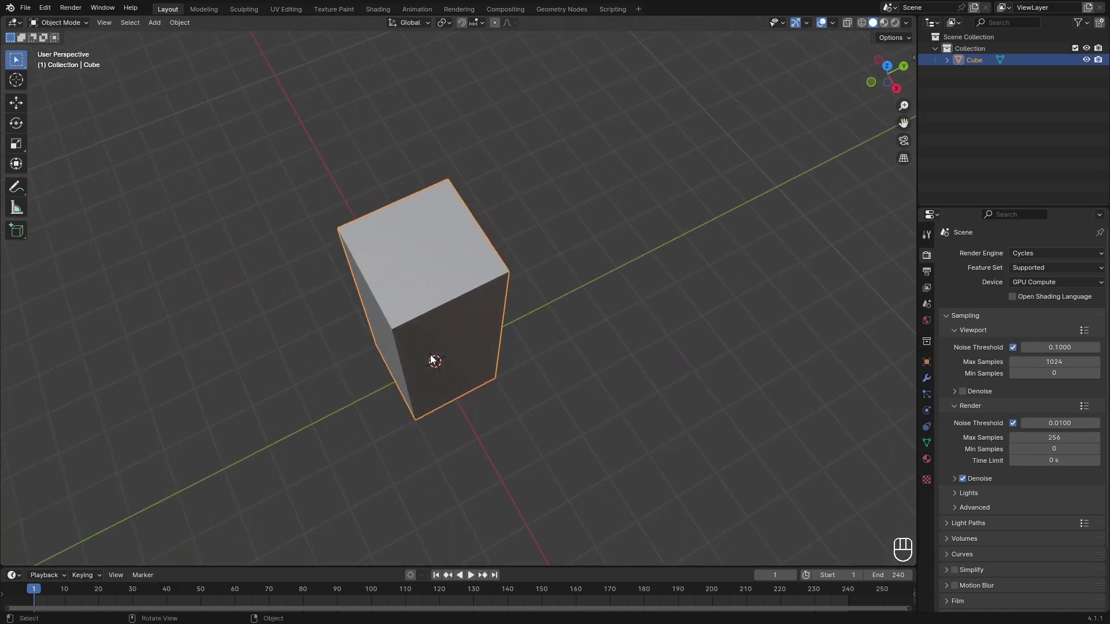
middle_click(426, 304)
middle_click(440, 299)
key(shift+Tab)
middle_click(493, 279)
middle_click(491, 310)
drag(466, 345, 434, 368)
drag(448, 351, 529, 350)
Duplicate the tall block and push its inset top face down to hollow it
drag(517, 352, 424, 332)
key(shift+d)
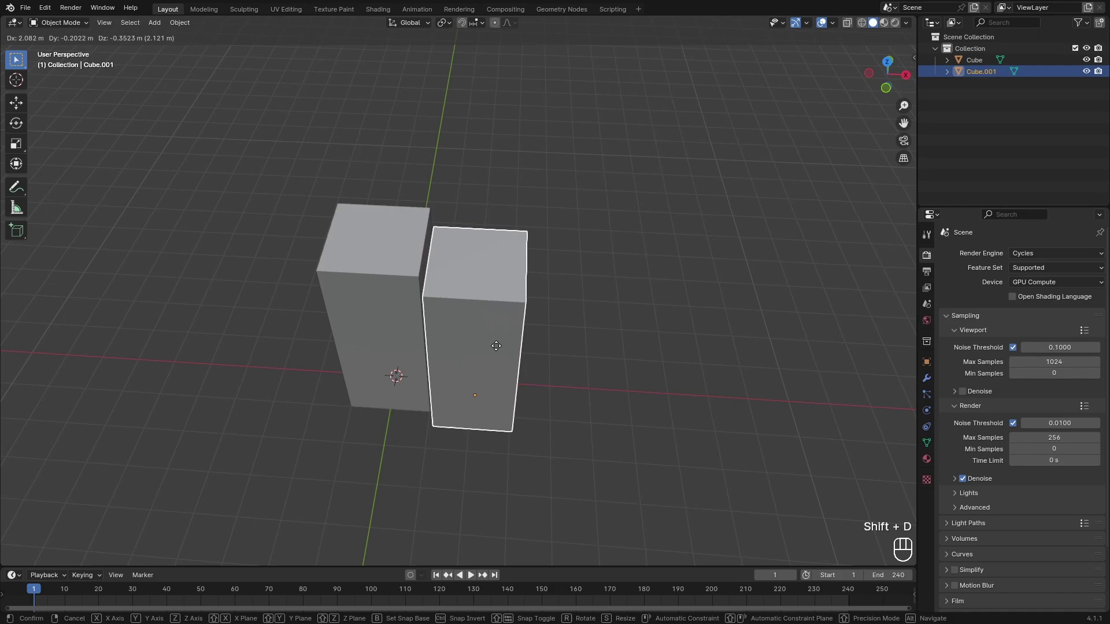
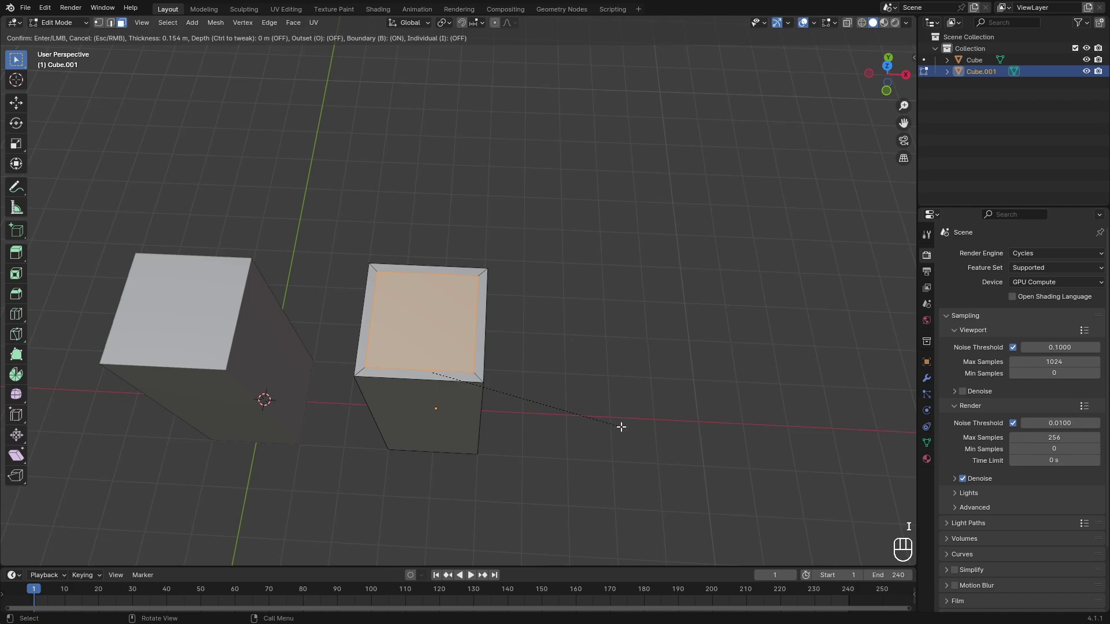
key(g)
drag(456, 367, 474, 371)
drag(483, 347, 511, 357)
drag(511, 240, 474, 324)
Add a solid cylinder and a hollowed cylinder beside the blocks and save as looping_geonodes.blend
key(Tab)
key(2)
click(428, 322)
drag(481, 393, 501, 245)
click(449, 398)
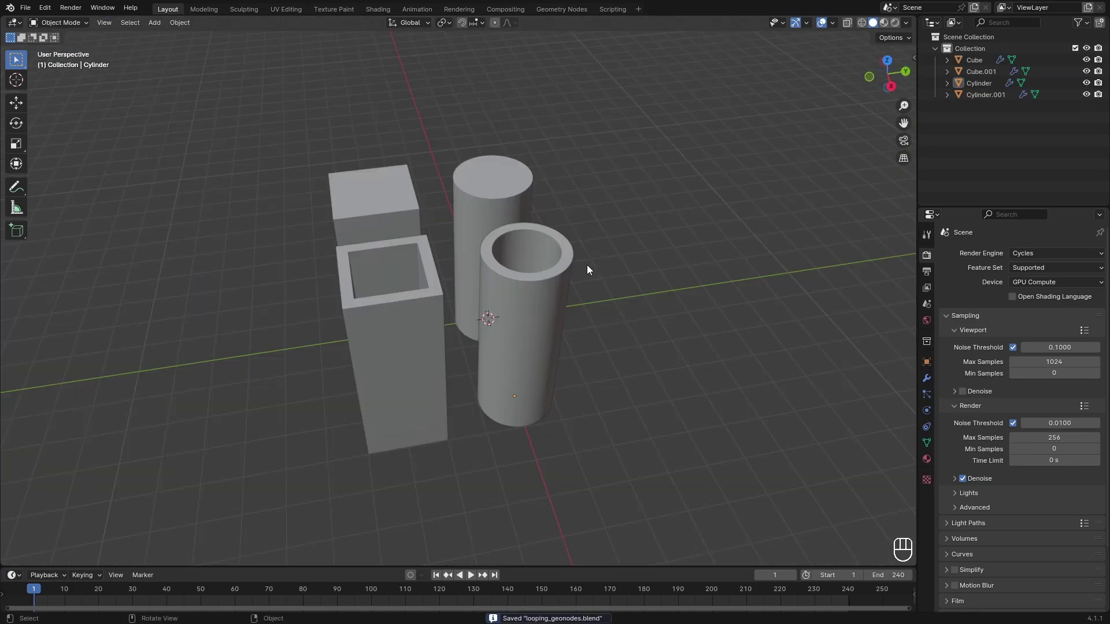
Select the four shapes and rename them Cube, Cylinder, Hollow Cube and Hollow Cylinder
right_click(571, 279)
middle_click(564, 289)
drag(546, 306, 309, 195)
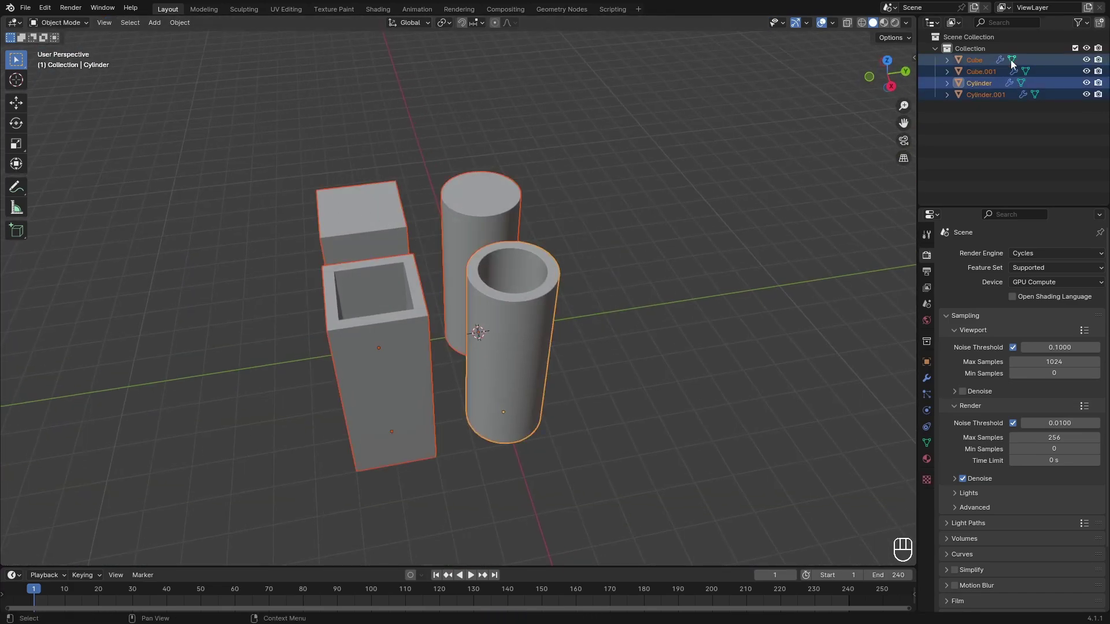
drag(979, 66, 986, 82)
right_click(980, 97)
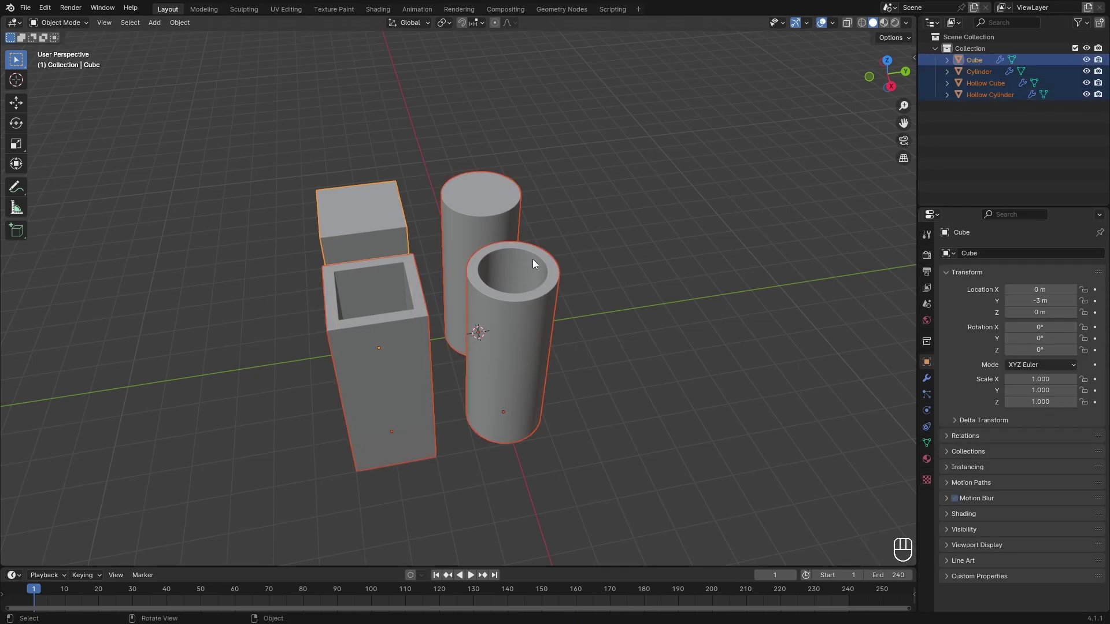
click(536, 264)
Move the shapes into a new collection named Objects, save the file and collapse the collection
key(m)
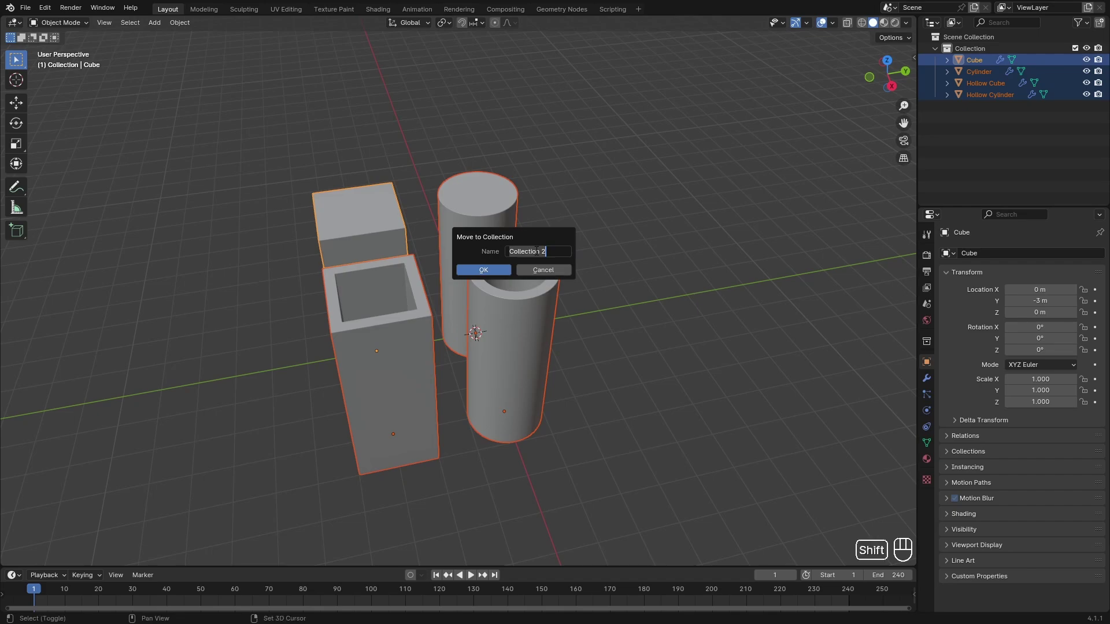
key(Return)
key(ctrl+s)
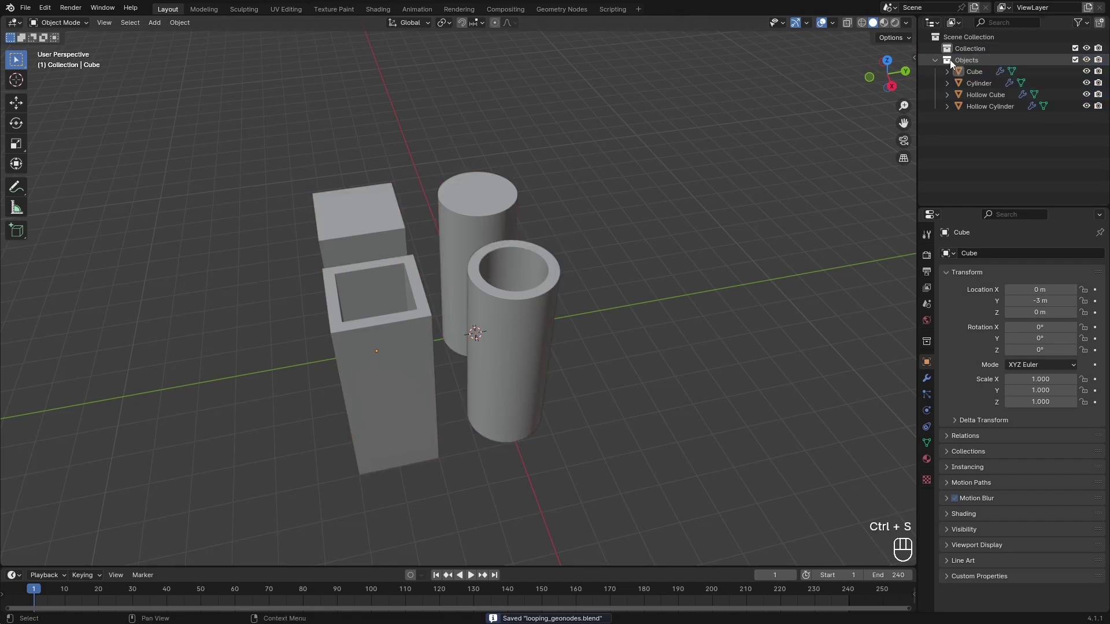
click(967, 62)
click(950, 66)
click(946, 96)
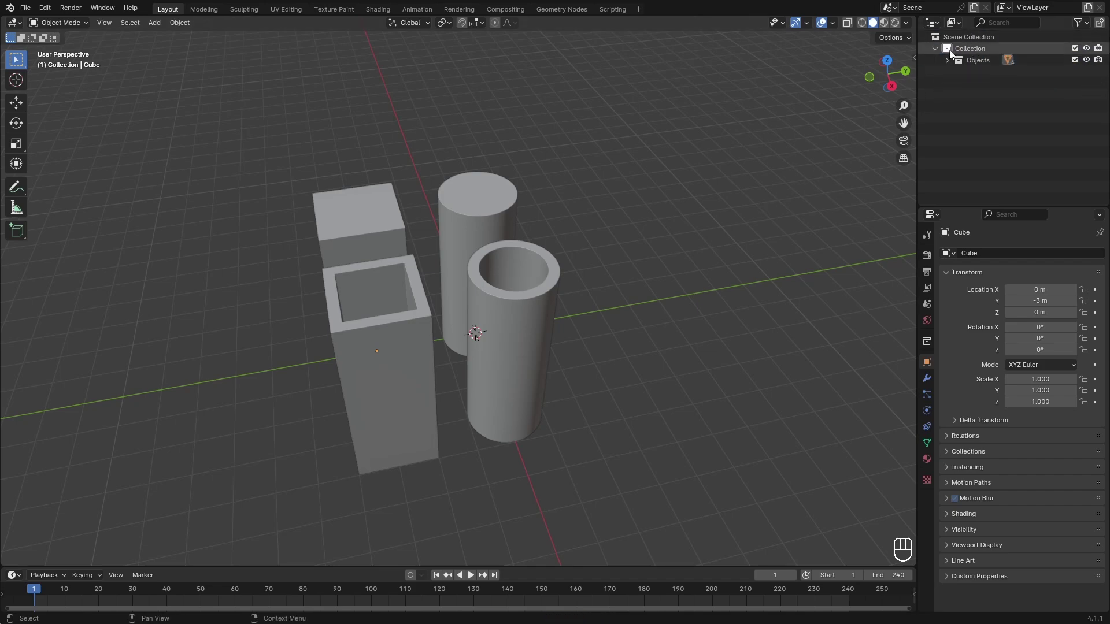
Add a plane mesh at the origin among the shapes
drag(570, 296, 598, 307)
drag(596, 307, 580, 307)
key(shift+a)
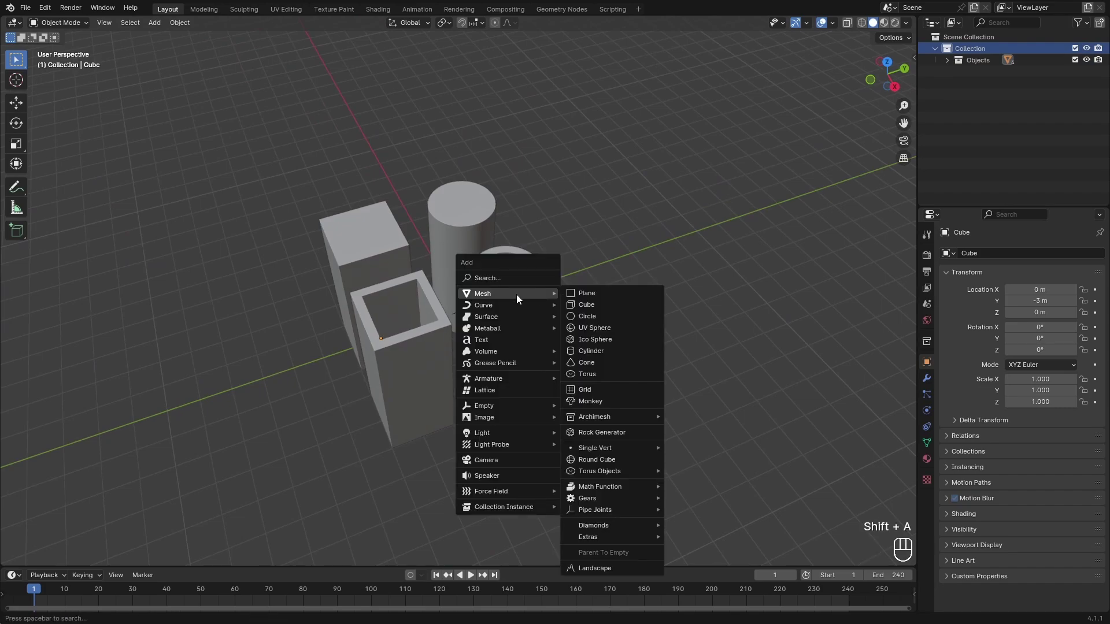
middle_click(607, 297)
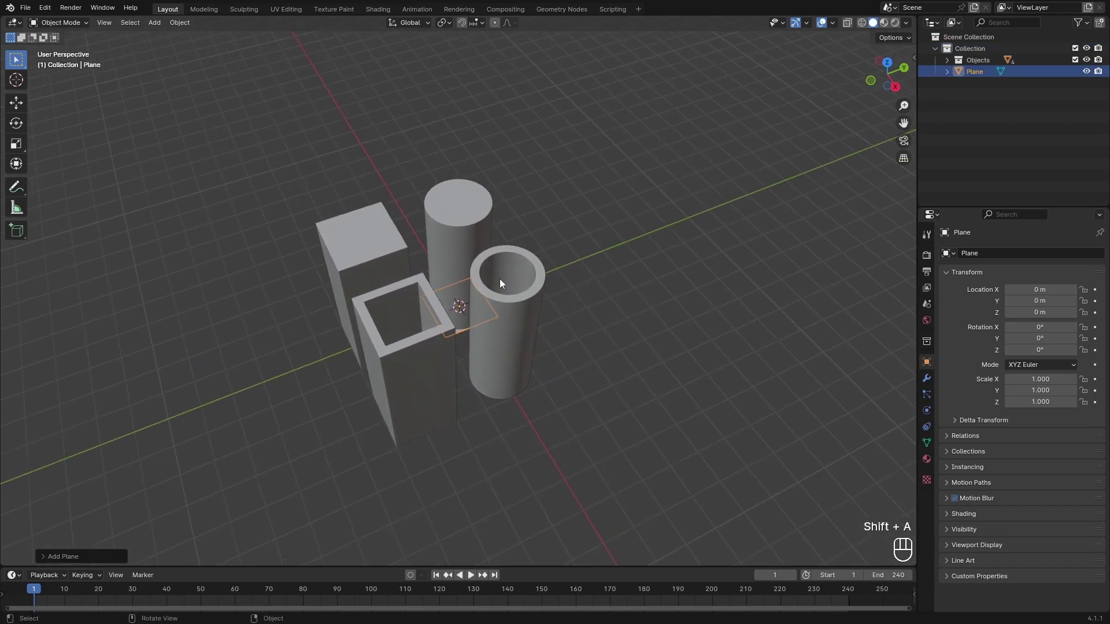
drag(599, 302, 600, 259)
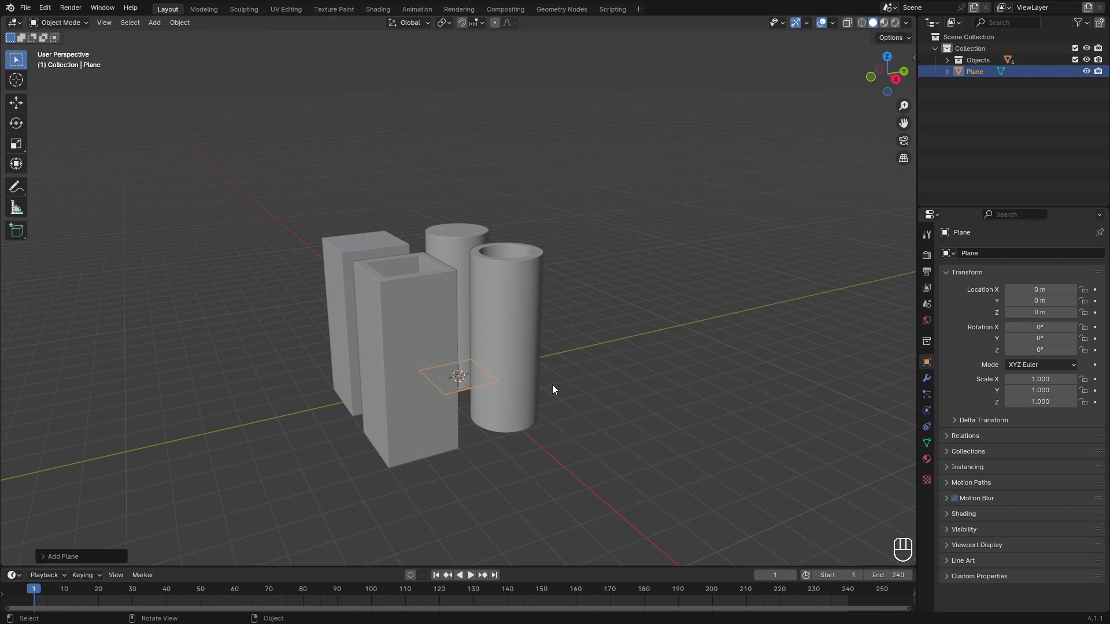
drag(555, 394, 677, 278)
Tidy the plane's mesh, hide the Objects collection and switch the Timeline to a Geometry Node Editor
key(Tab)
key(a)
key(x)
drag(586, 290, 558, 303)
key(Tab)
drag(550, 312, 504, 308)
key(g)
drag(440, 349, 470, 314)
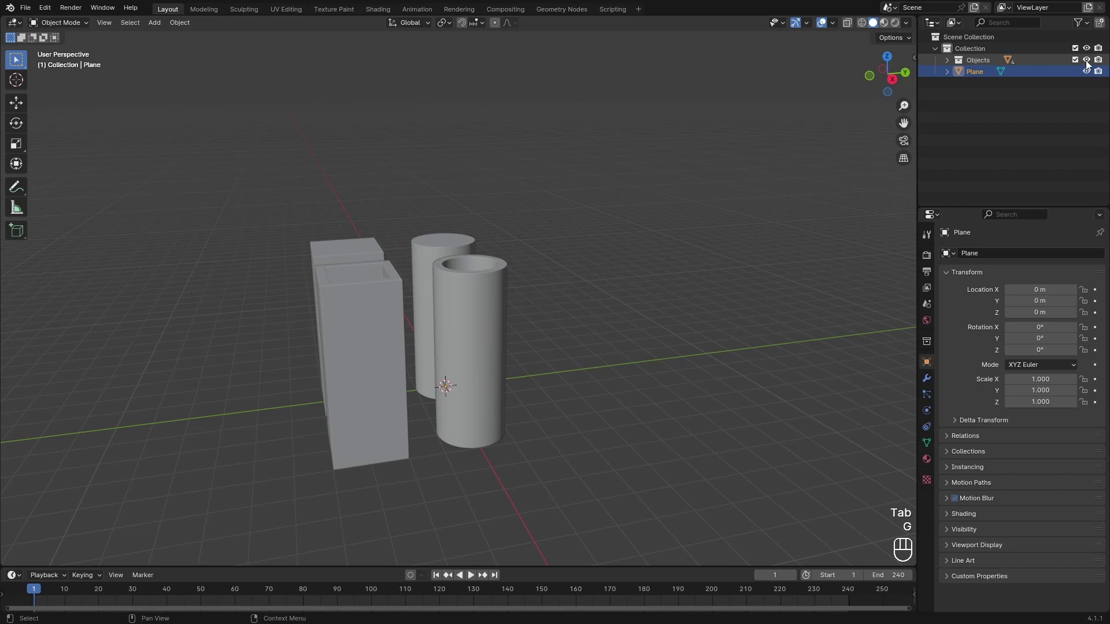
click(1074, 66)
key(KP_Decimal)
Create a geometry node group named Loop on the plane and add a Grid node to it
drag(13, 577, 30, 527)
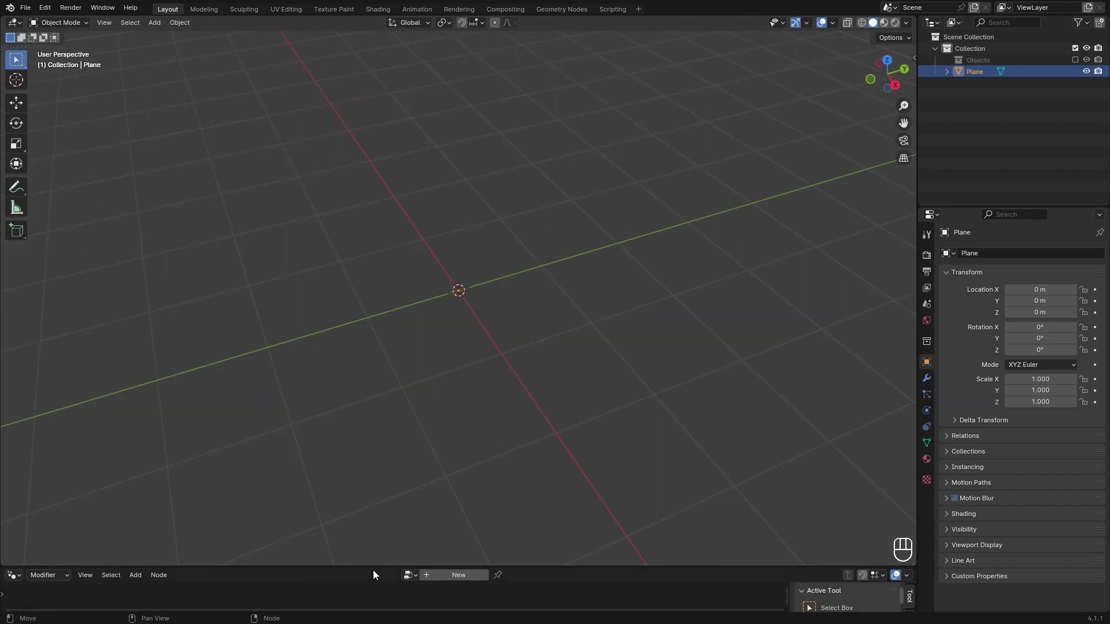
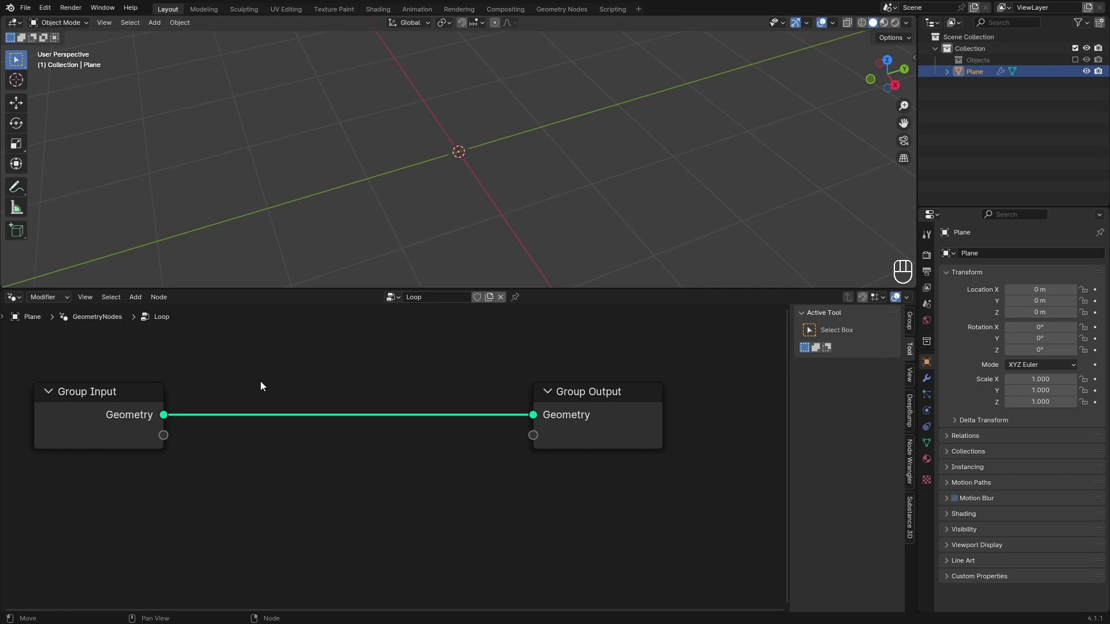
click(264, 386)
middle_click(253, 445)
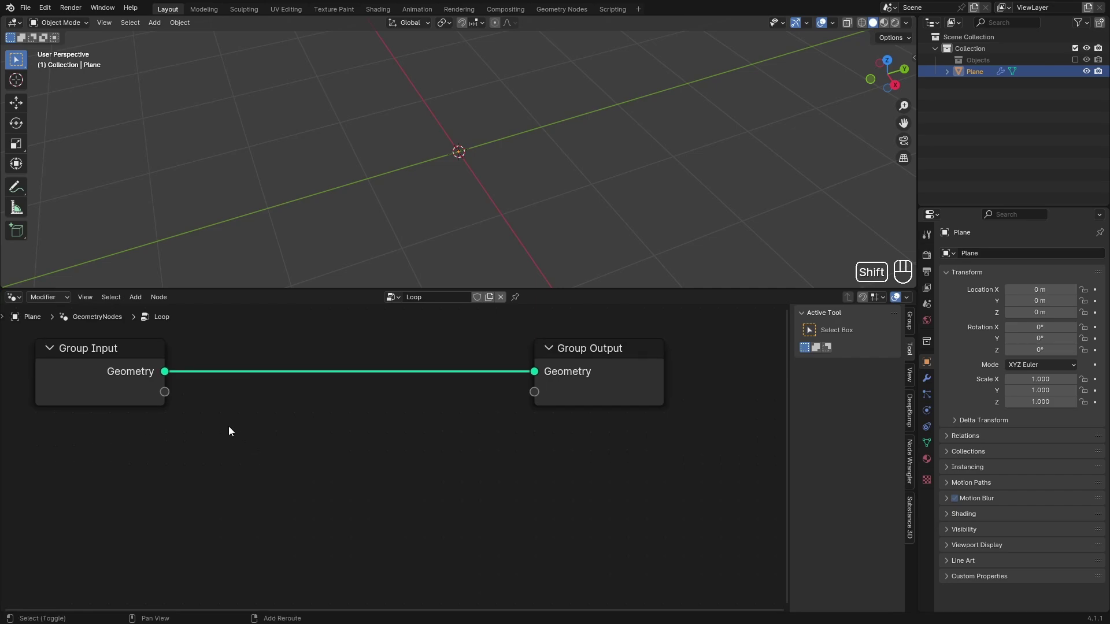
key(shift+a)
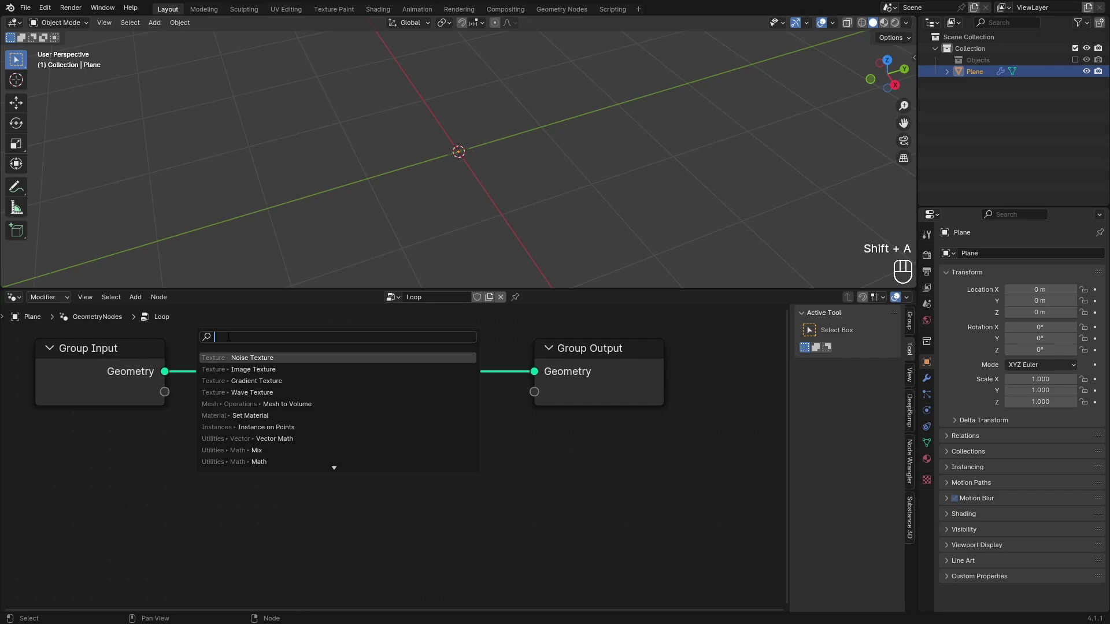
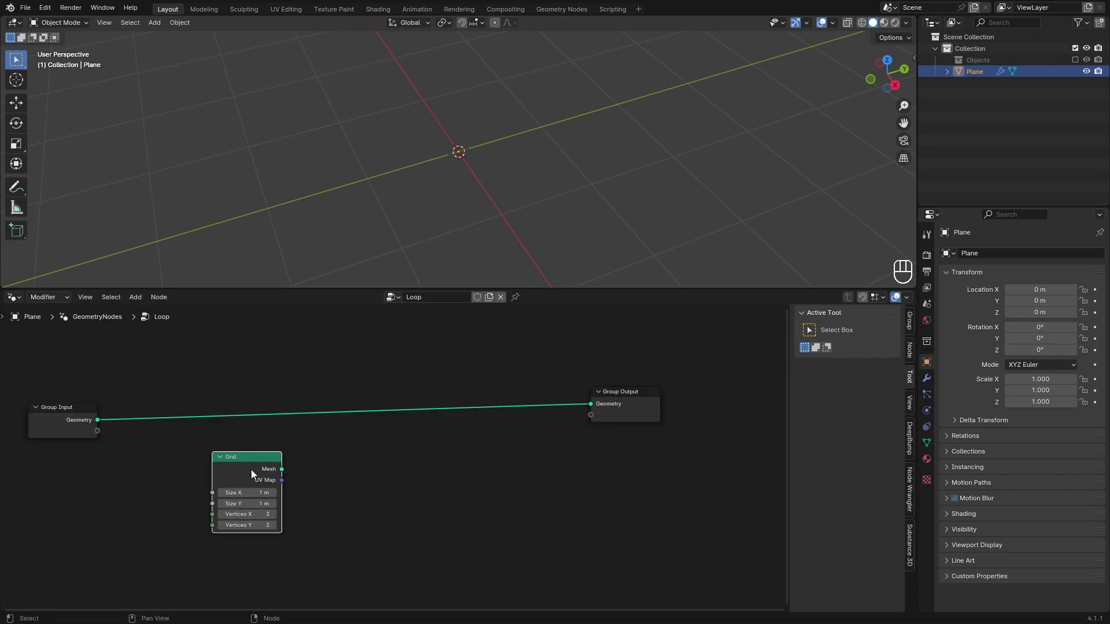
key(shift+a)
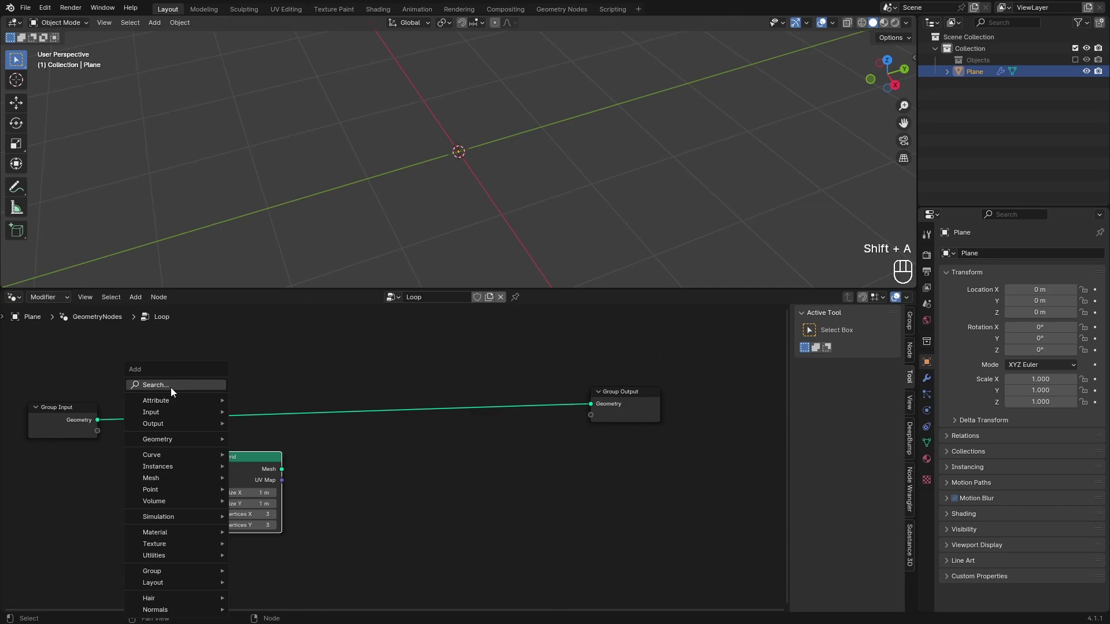
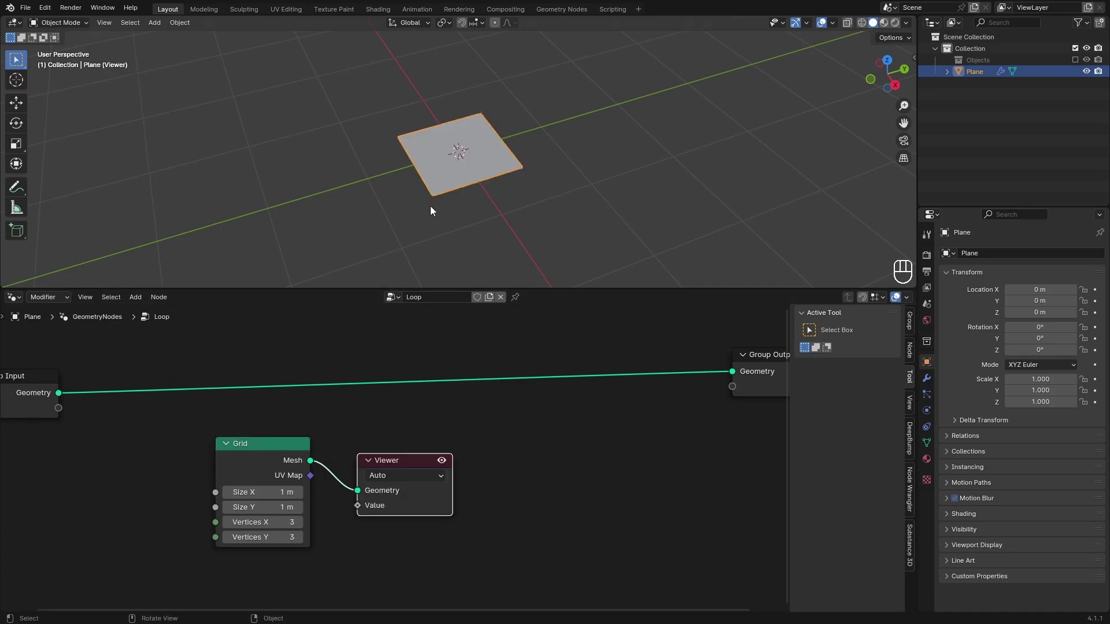
Set the Grid node to 10 m by 10 m with 5 by 5 vertices and feed it to a Viewer node
drag(449, 199, 454, 177)
click(463, 205)
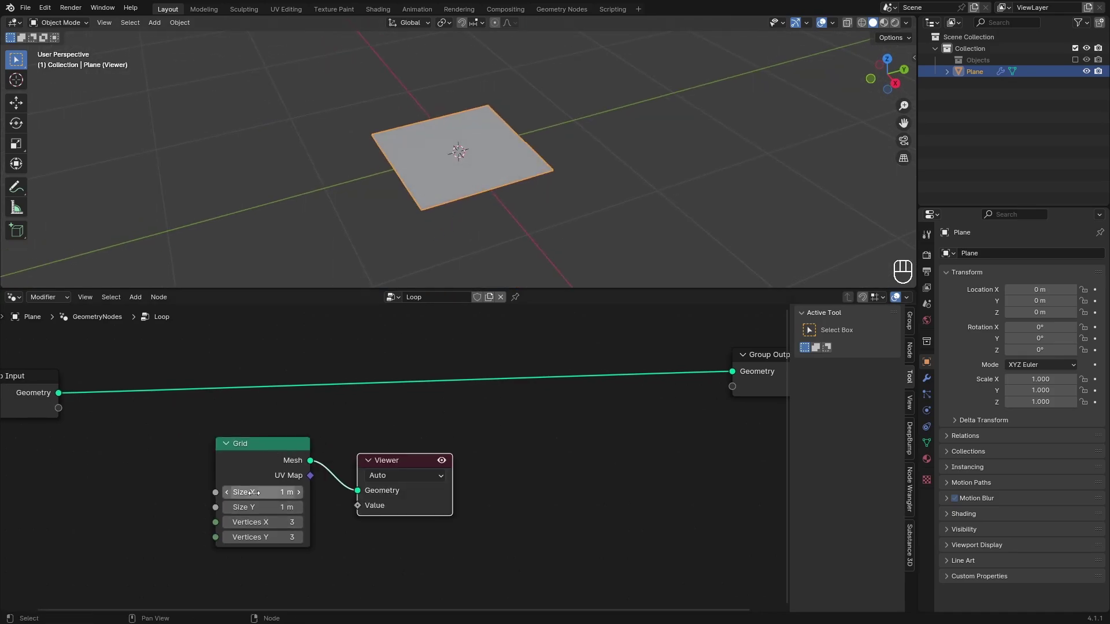
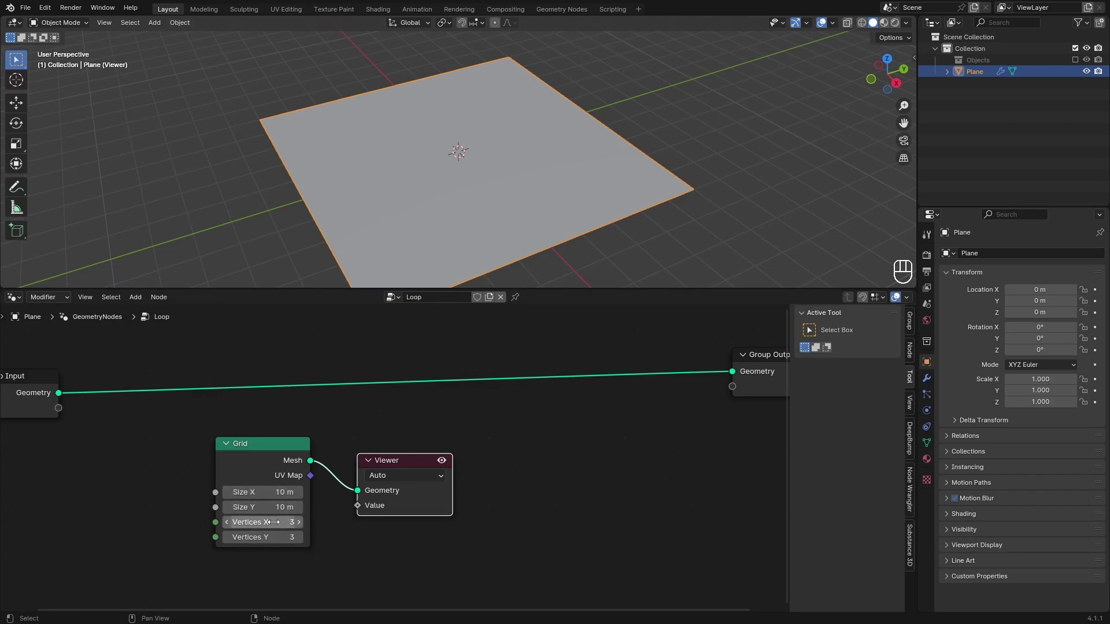
drag(485, 239, 474, 250)
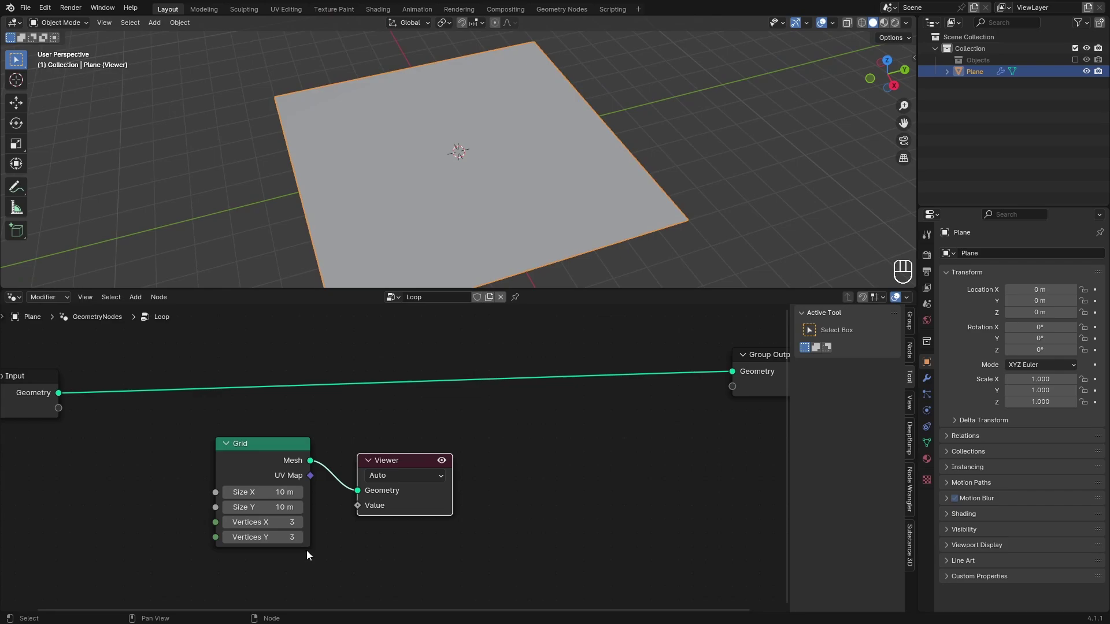
drag(431, 198, 415, 210)
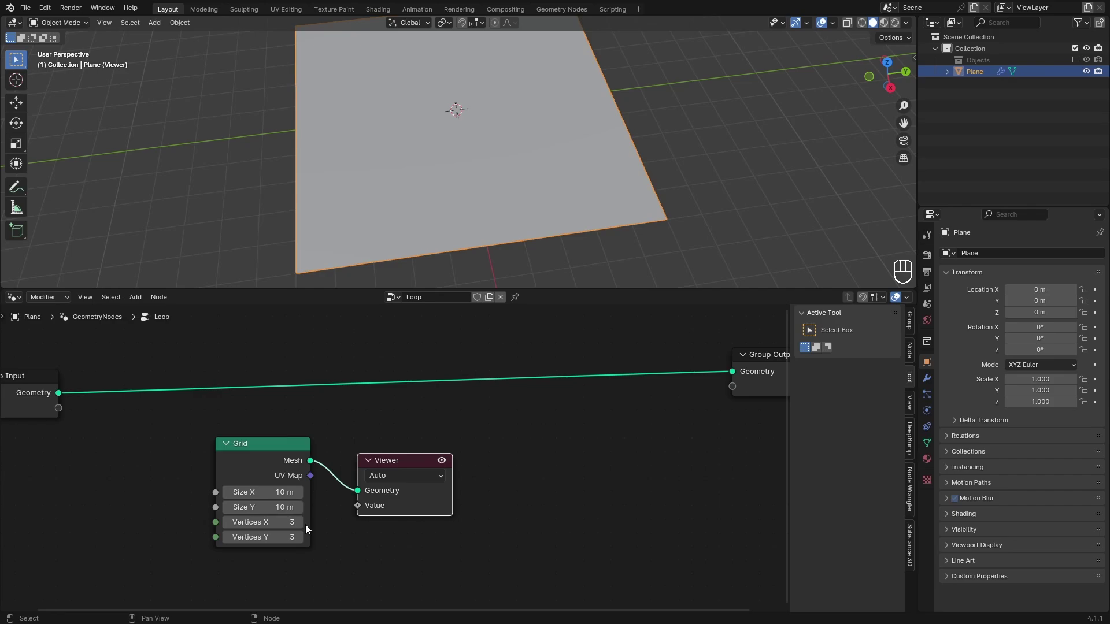
double_click(304, 526)
double_click(304, 538)
click(342, 537)
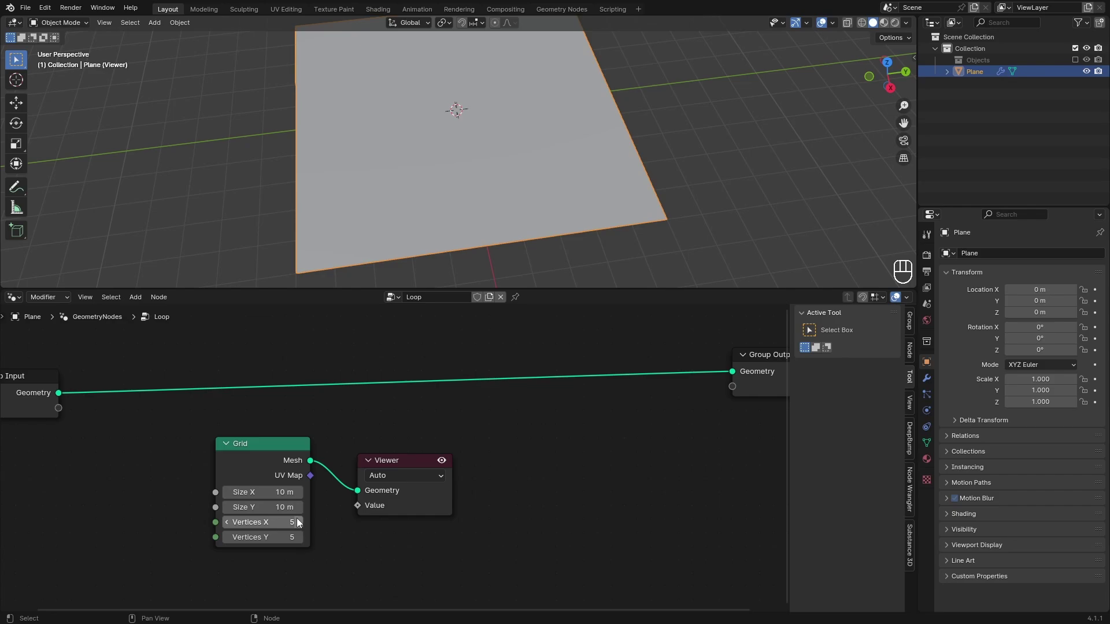
click(247, 472)
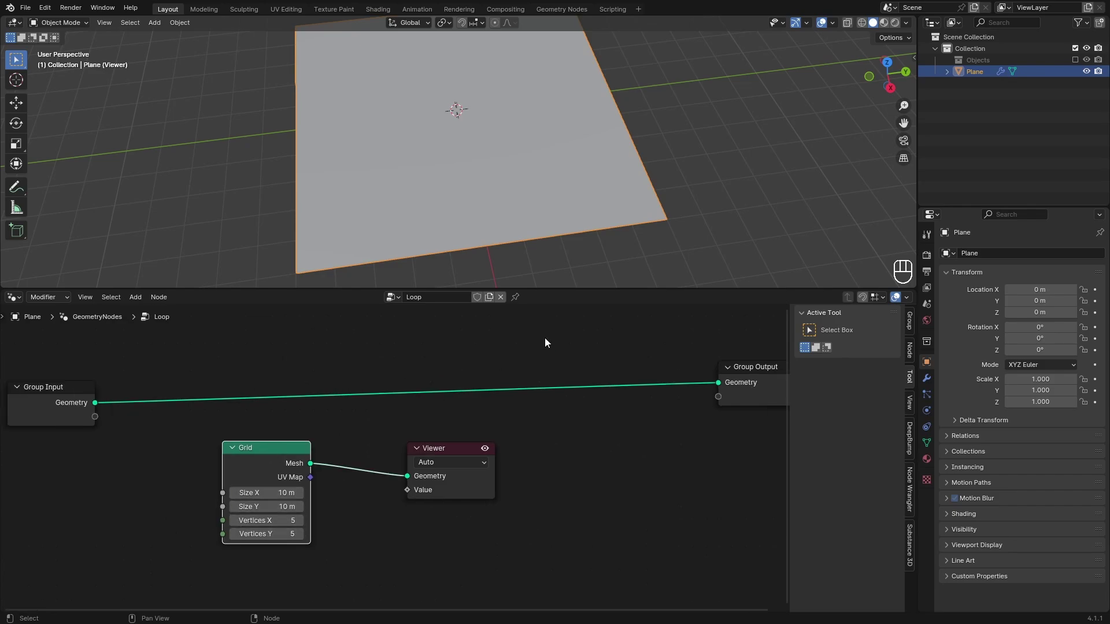
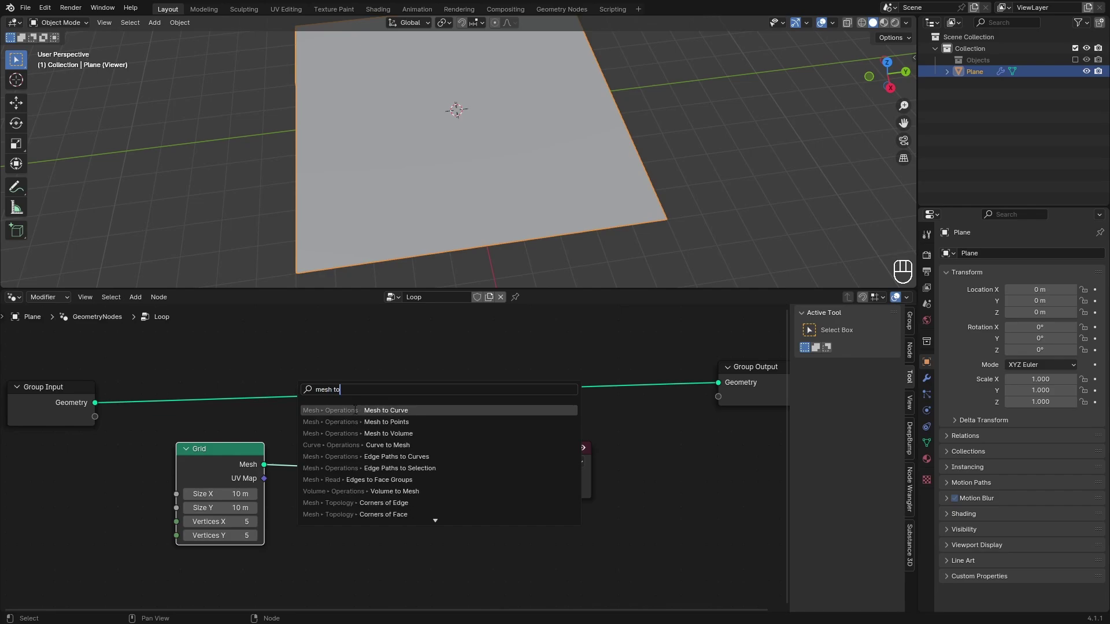
Insert a Mesh to Points node with 0.2 m radius and raise the grid to 6 by 6 vertices
drag(500, 202, 506, 193)
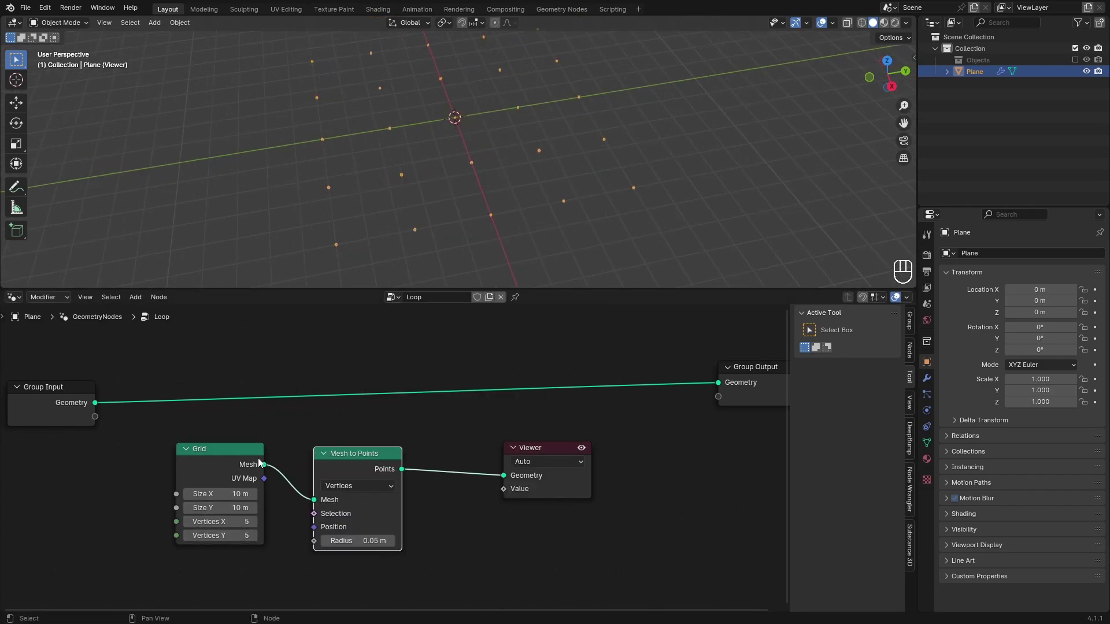
double_click(257, 525)
click(188, 528)
drag(438, 140, 511, 101)
drag(463, 125, 415, 135)
drag(447, 174, 420, 190)
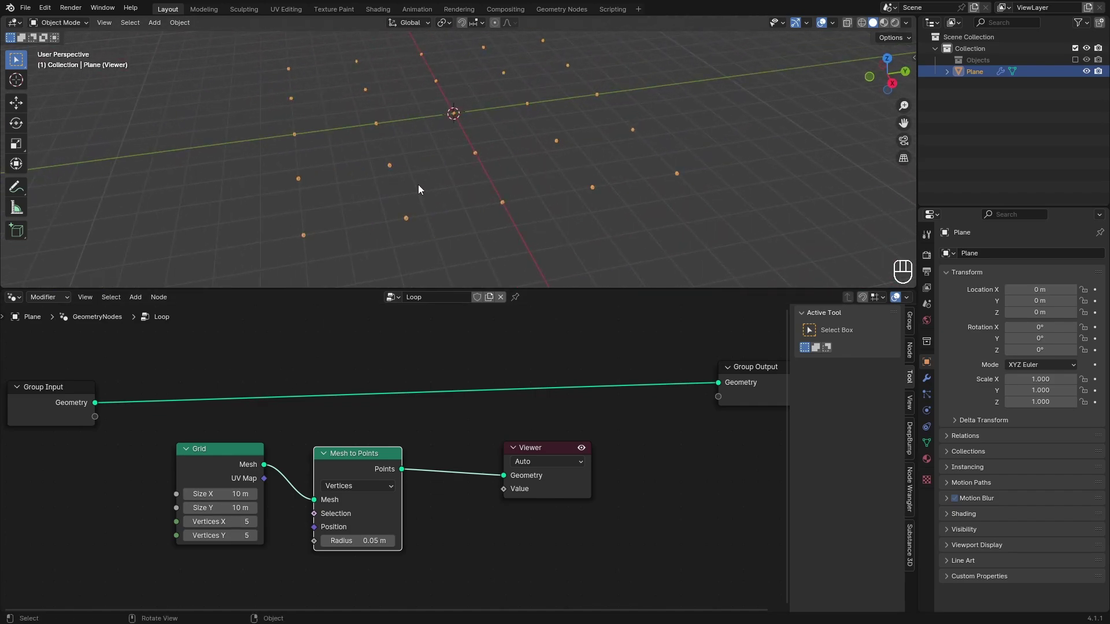
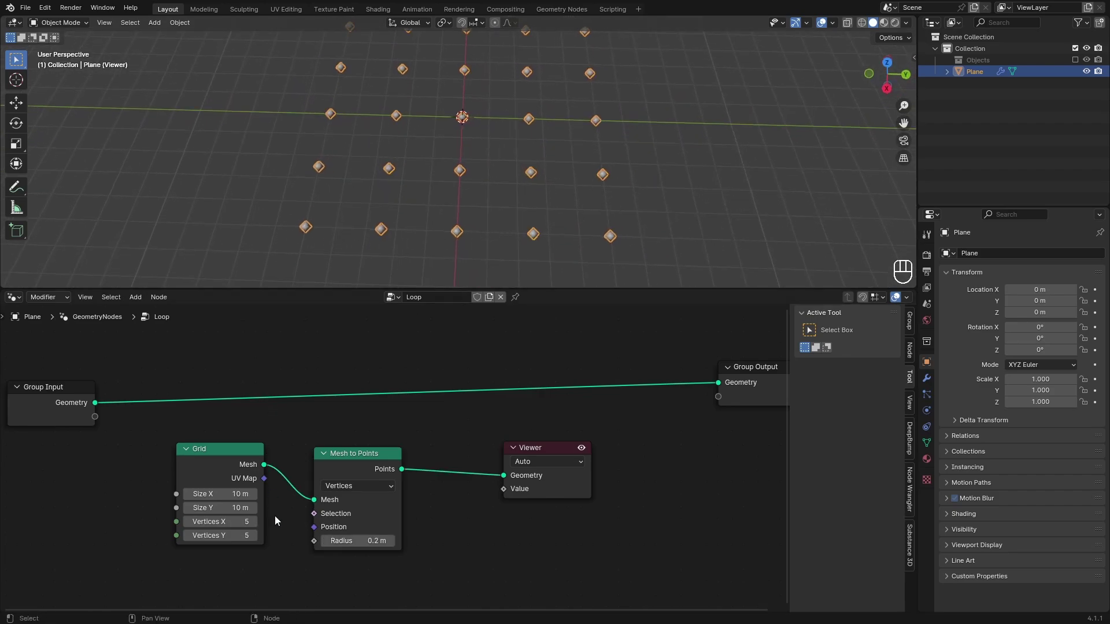
drag(260, 543, 431, 228)
middle_click(431, 229)
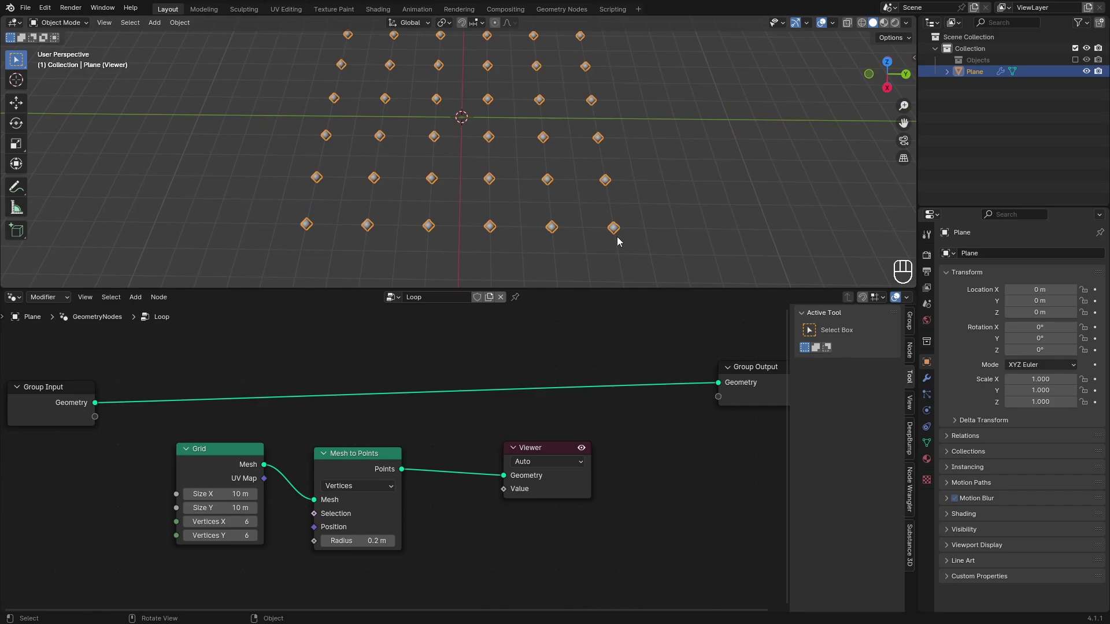